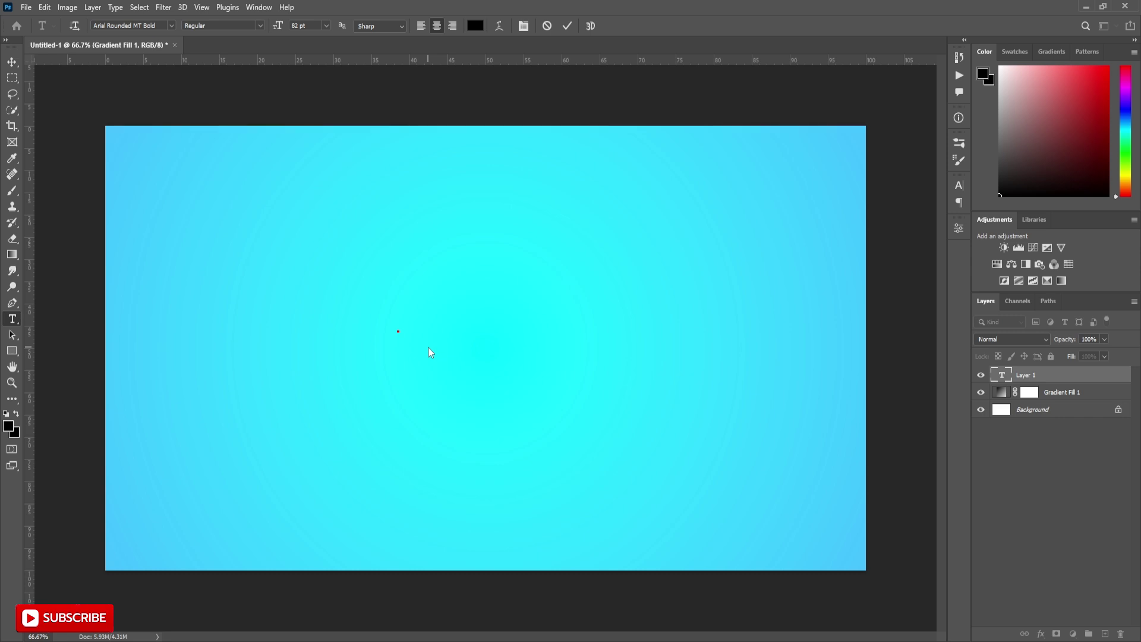
# Add the word 'hello' in Arial Rounded MT Bold across the gradient background
pyautogui.write('hello')
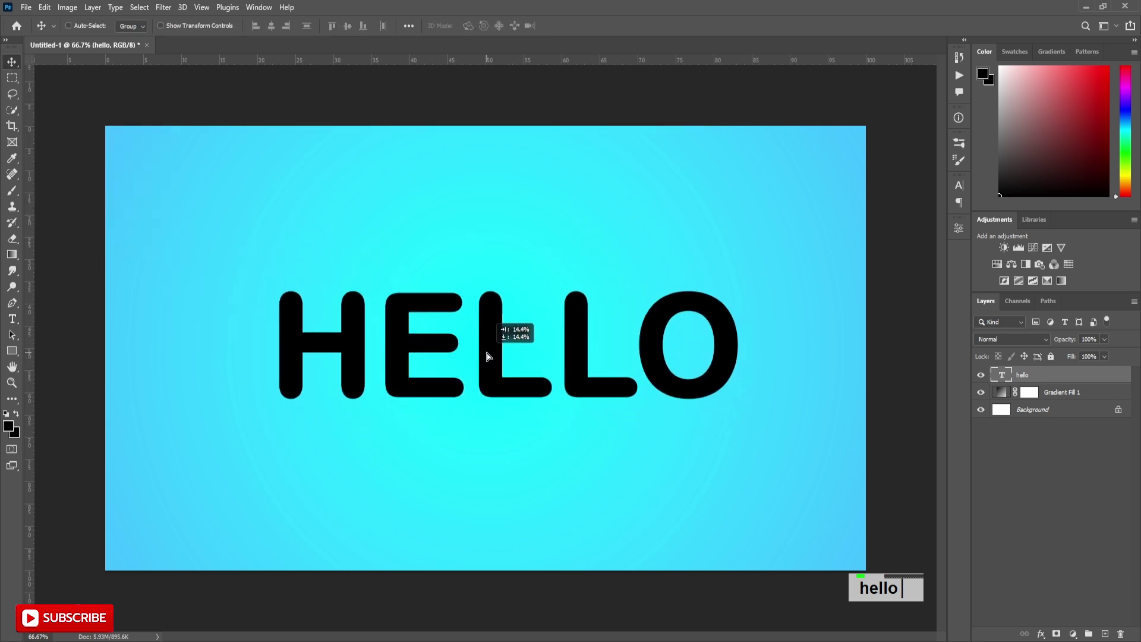
# Change the HELLO text font to Berlin Sans FB Demi Bold from the font list
pyautogui.click(1072, 415)
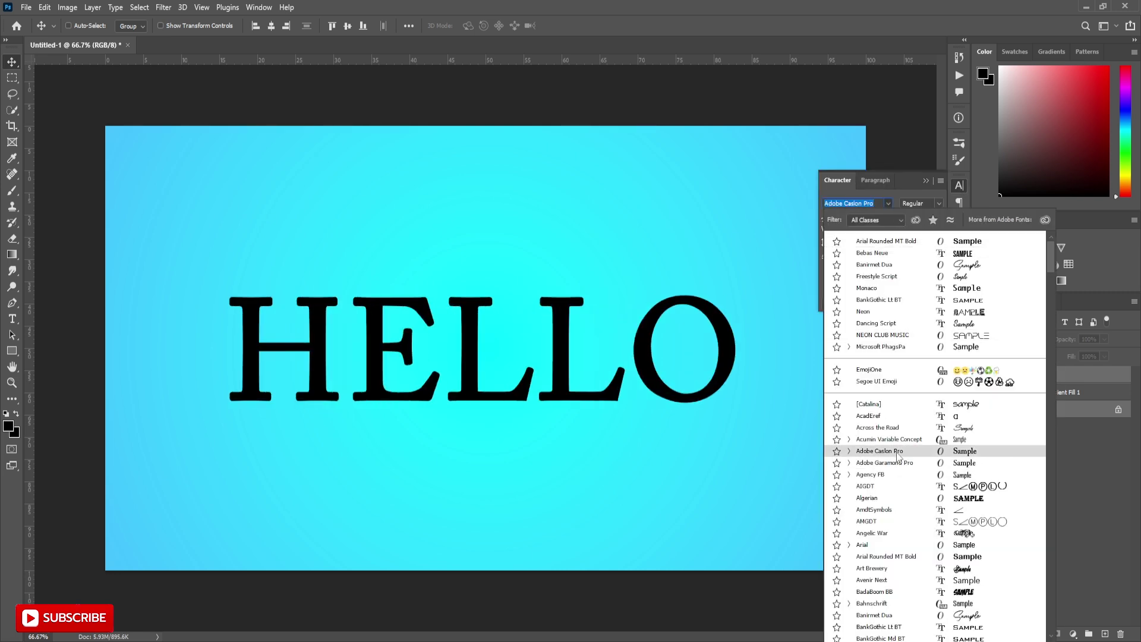
pyautogui.scroll(-3)
pyautogui.scroll(-3)
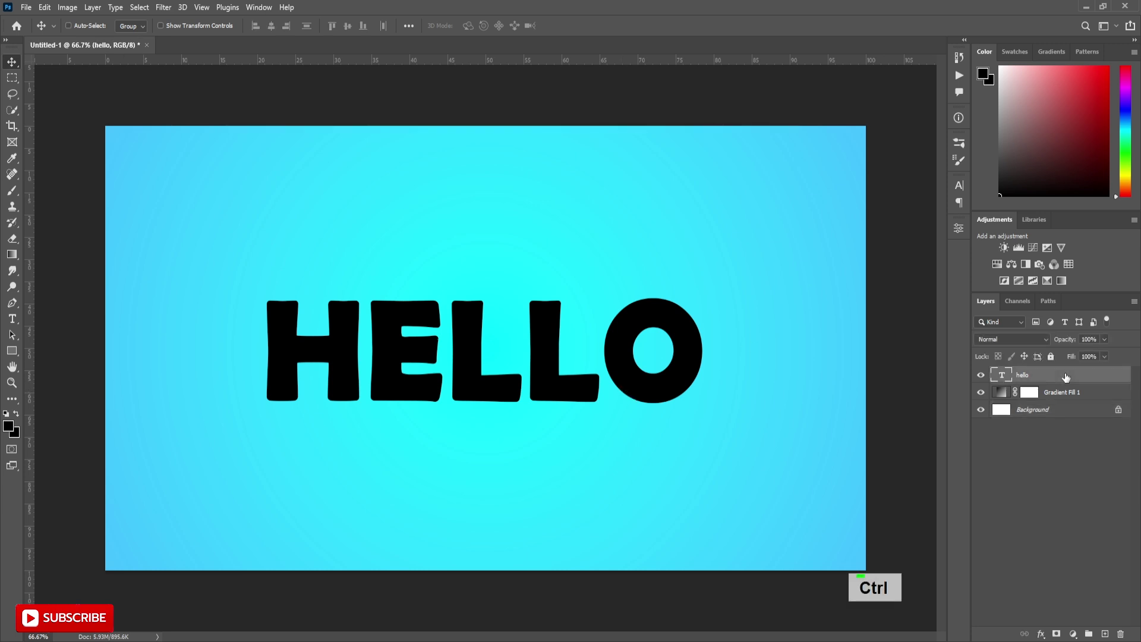
# Bring up the HELLO layer's options to reach Blending Options for the glass style
pyautogui.rightClick(1064, 377)
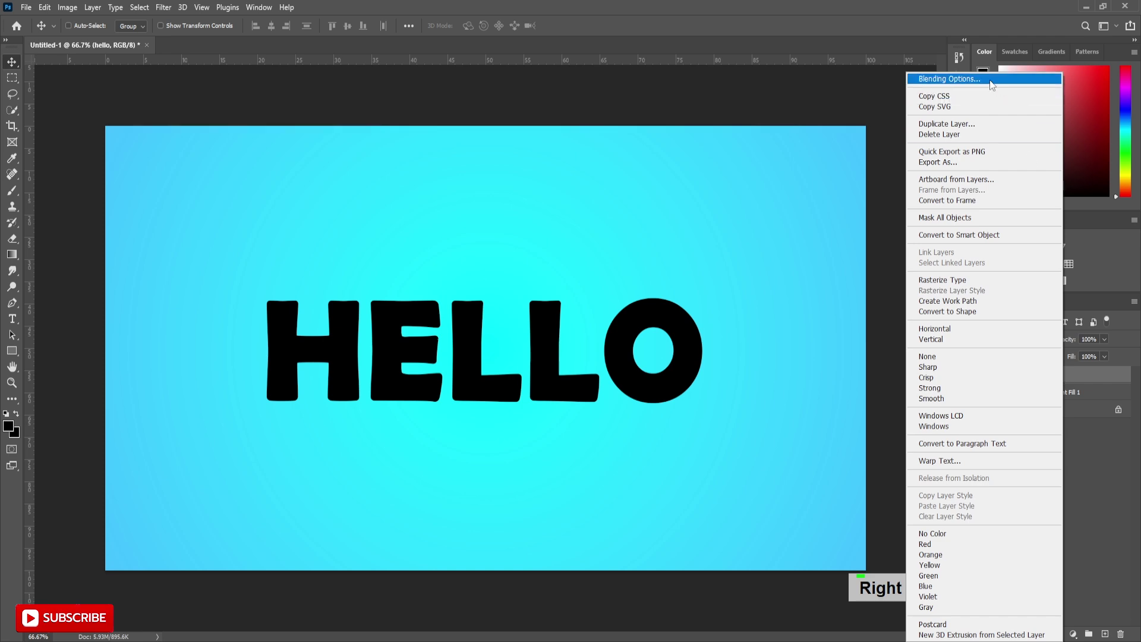
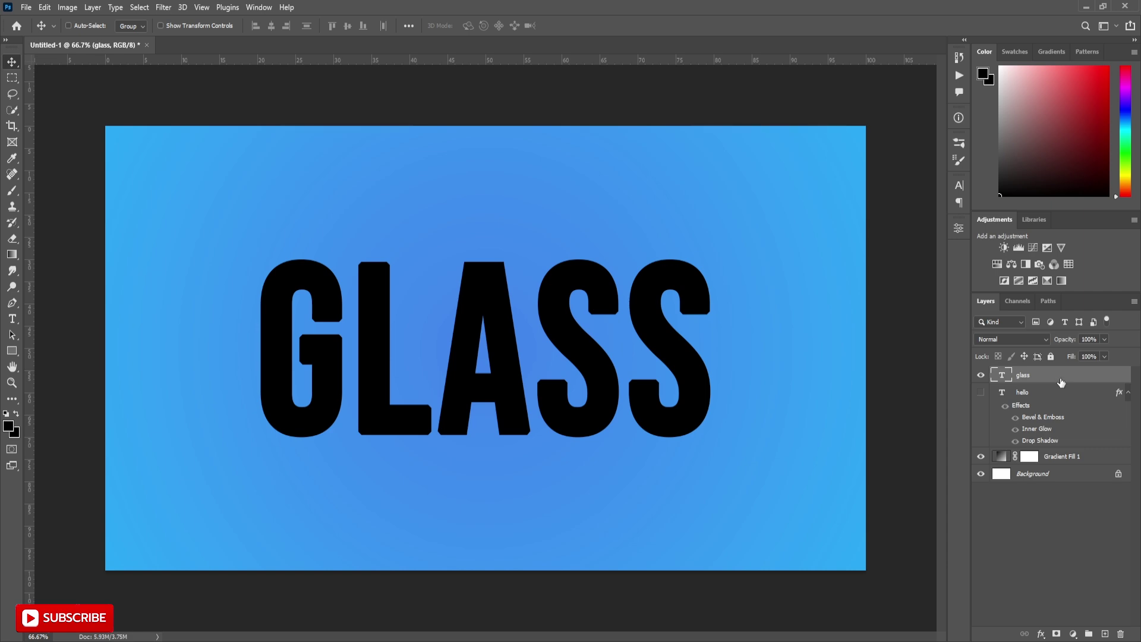
# Bring up the GLASS layer's options to paste the copied glass layer style
pyautogui.rightClick(1061, 381)
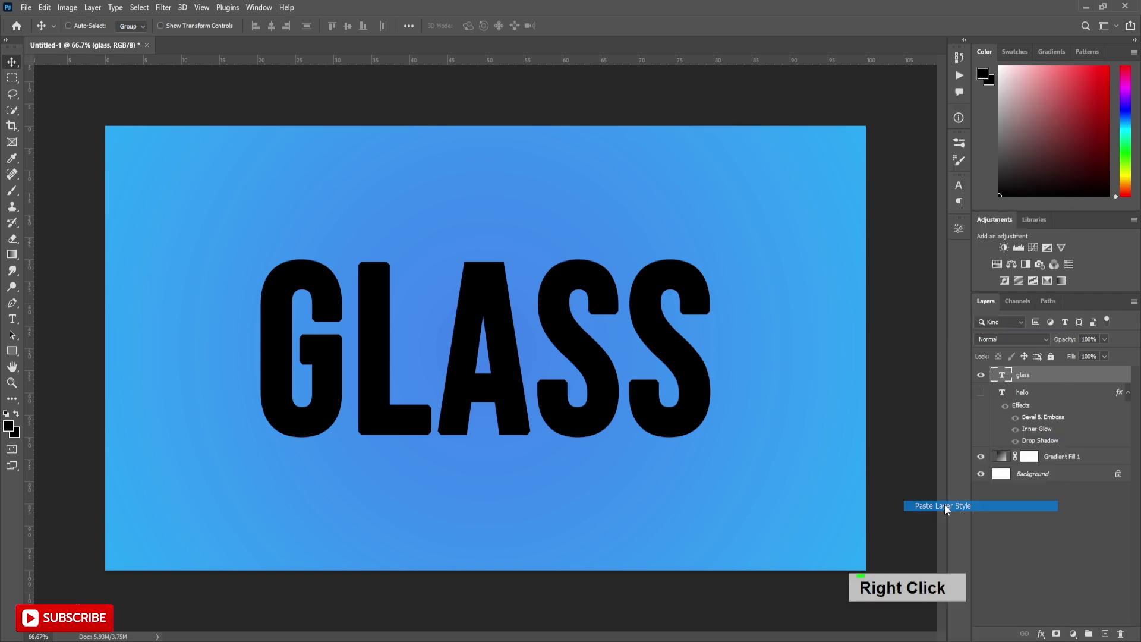